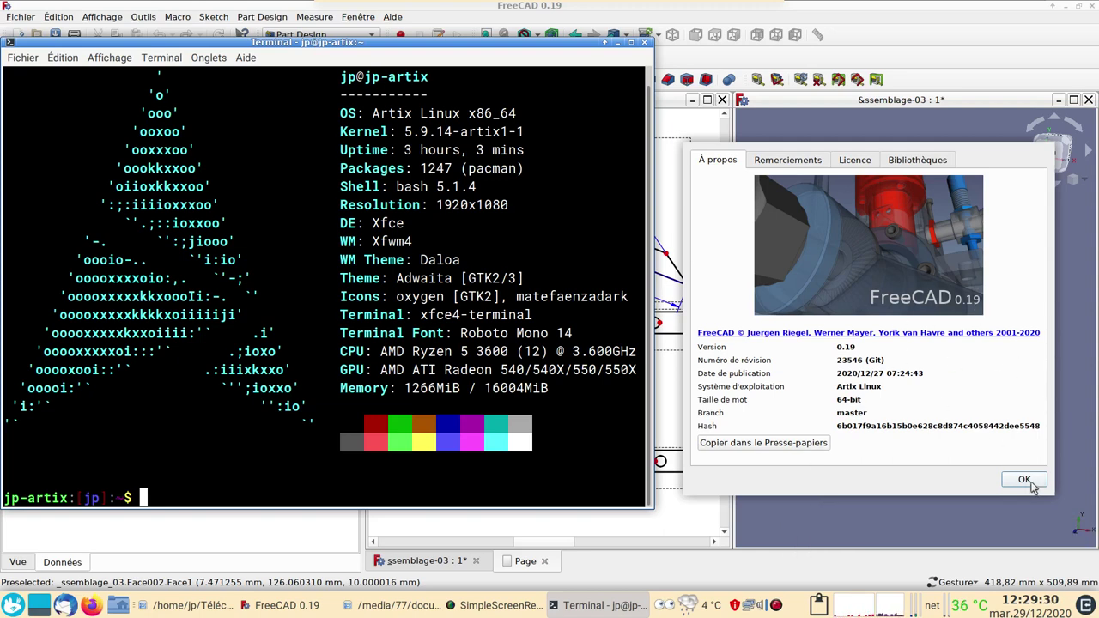
- Dismiss the About FreeCAD version window to return to the assembly model
left_click(1034, 486)
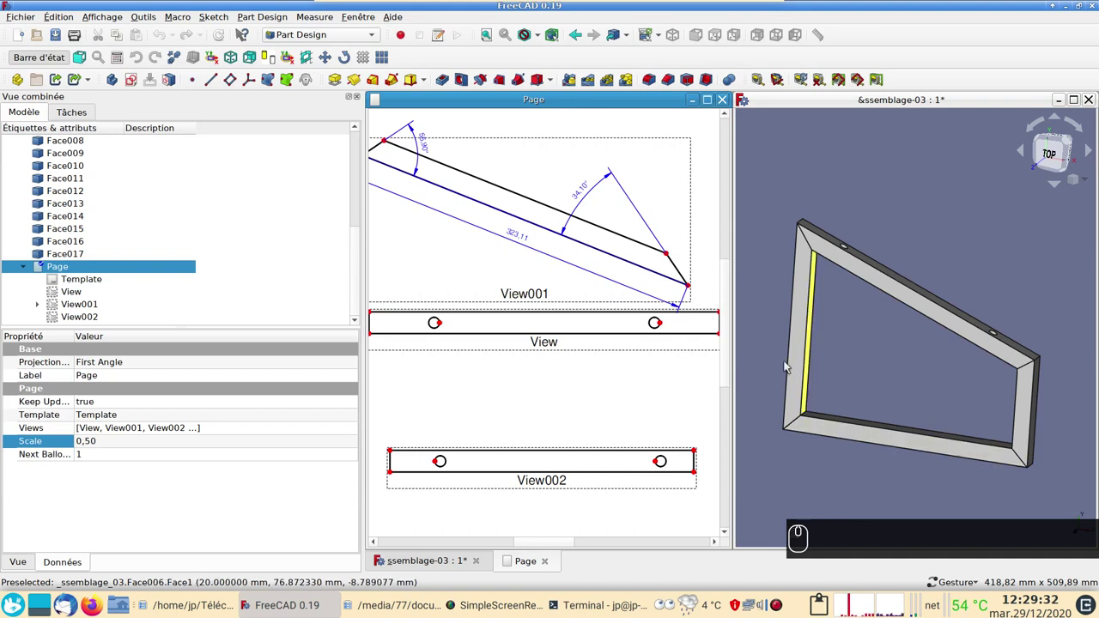
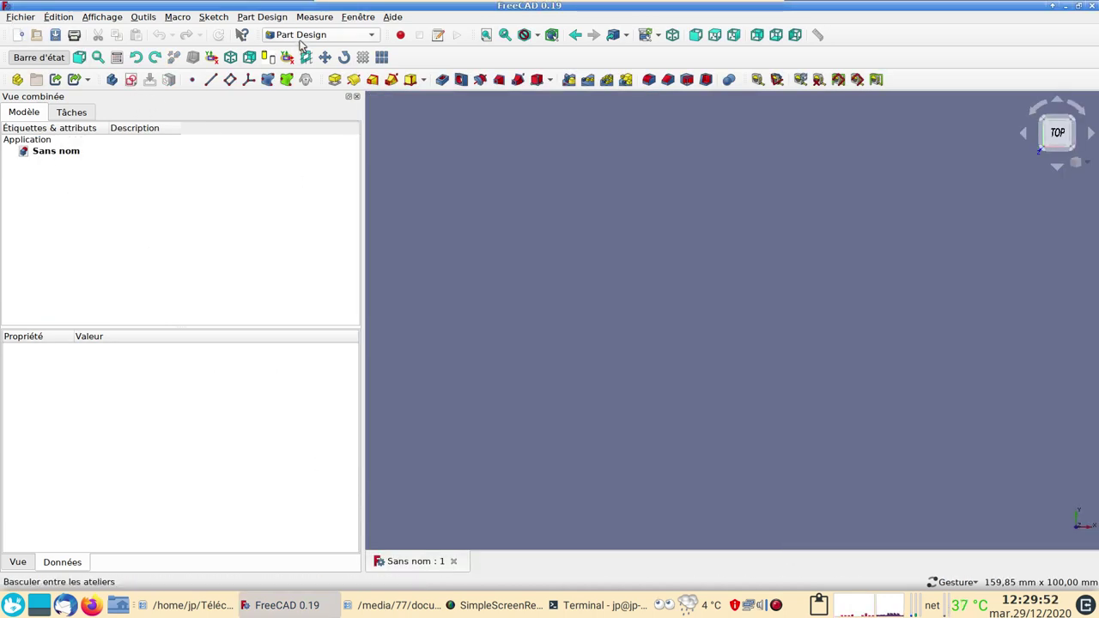
- Create a new Body and start a sketch on its XY plane
left_click(111, 80)
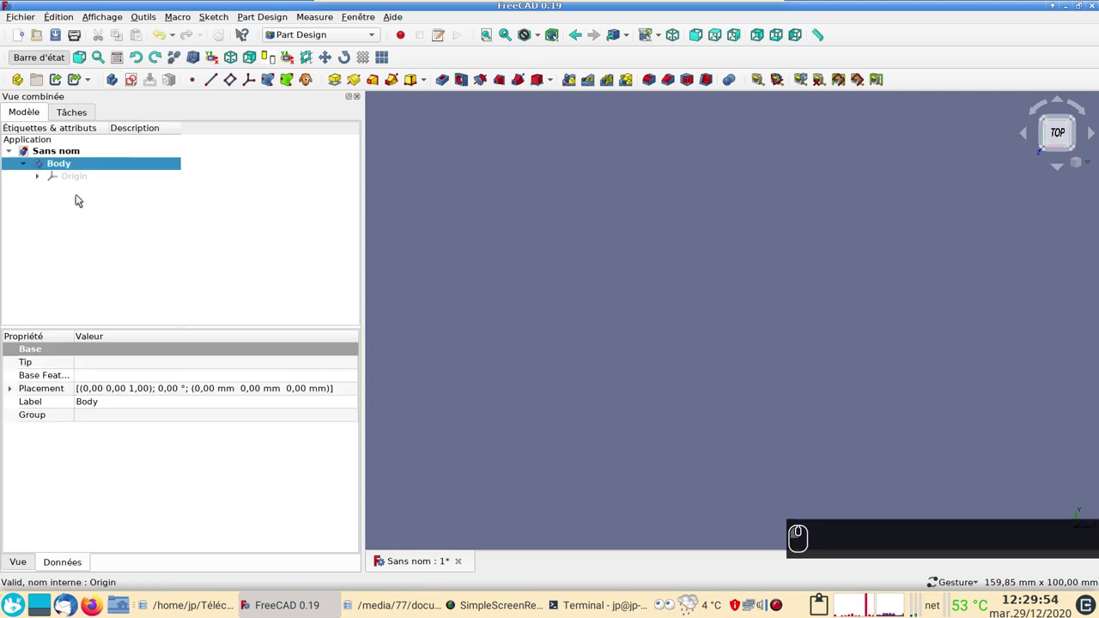
left_click_drag(130, 84, 109, 195)
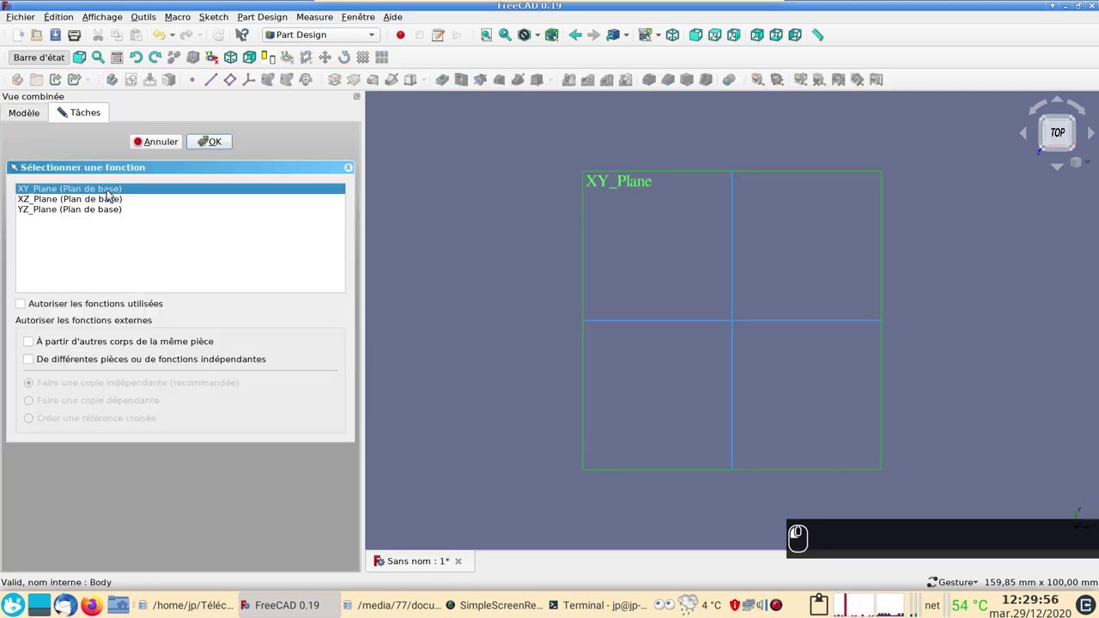
left_click(206, 142)
left_click(273, 146)
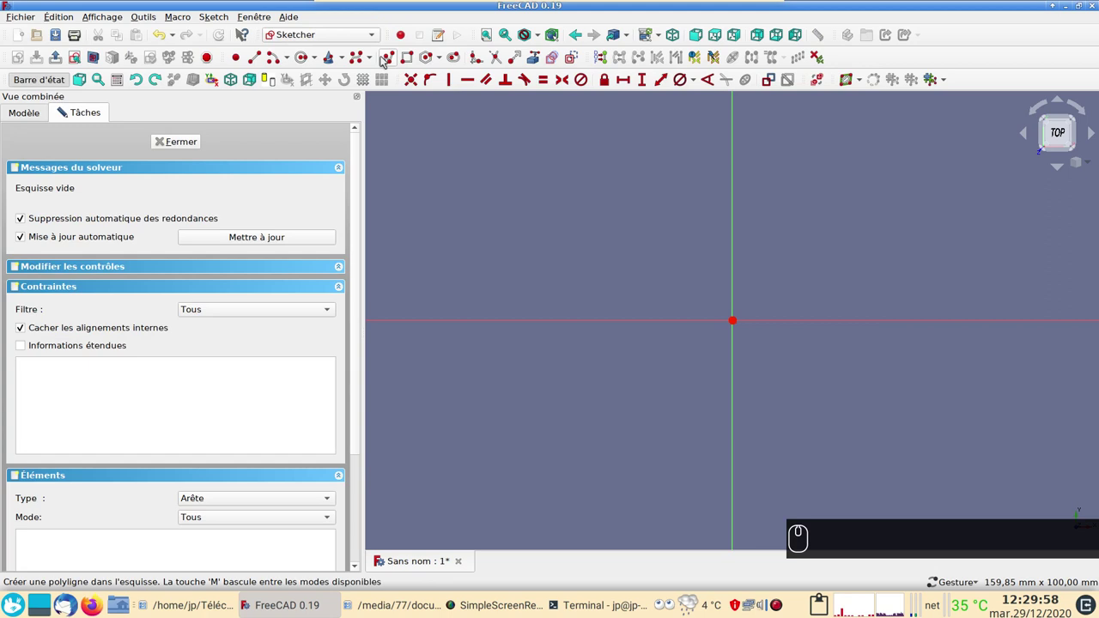
- Draw a closed four-sided polyline outline from the origin with a slanted top edge
left_click_drag(385, 65, 413, 71)
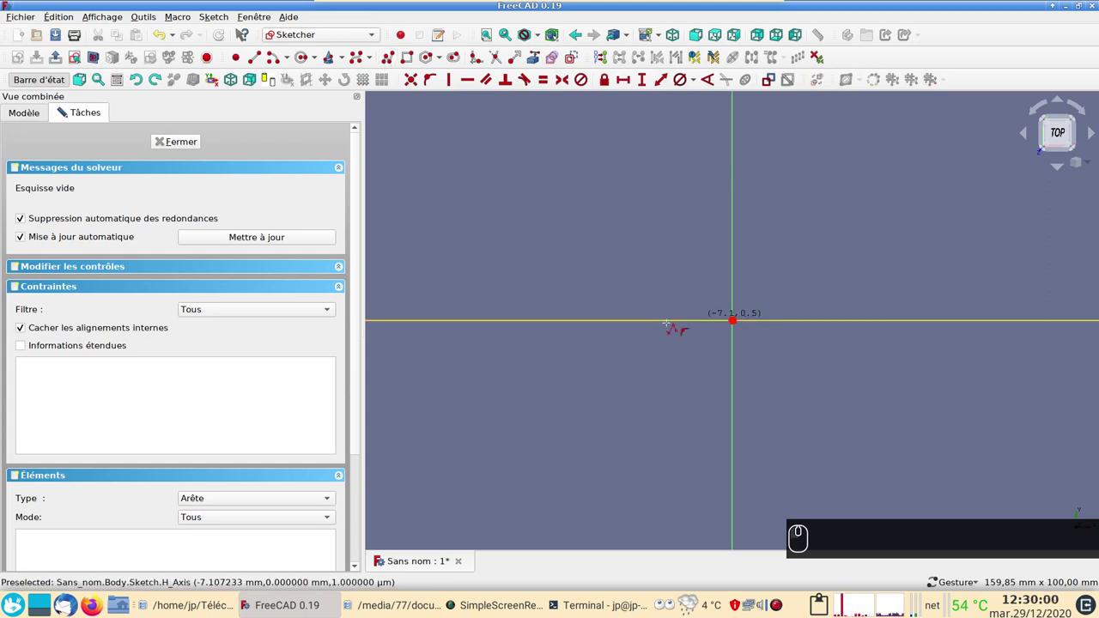
left_click_drag(413, 71, 413, 72)
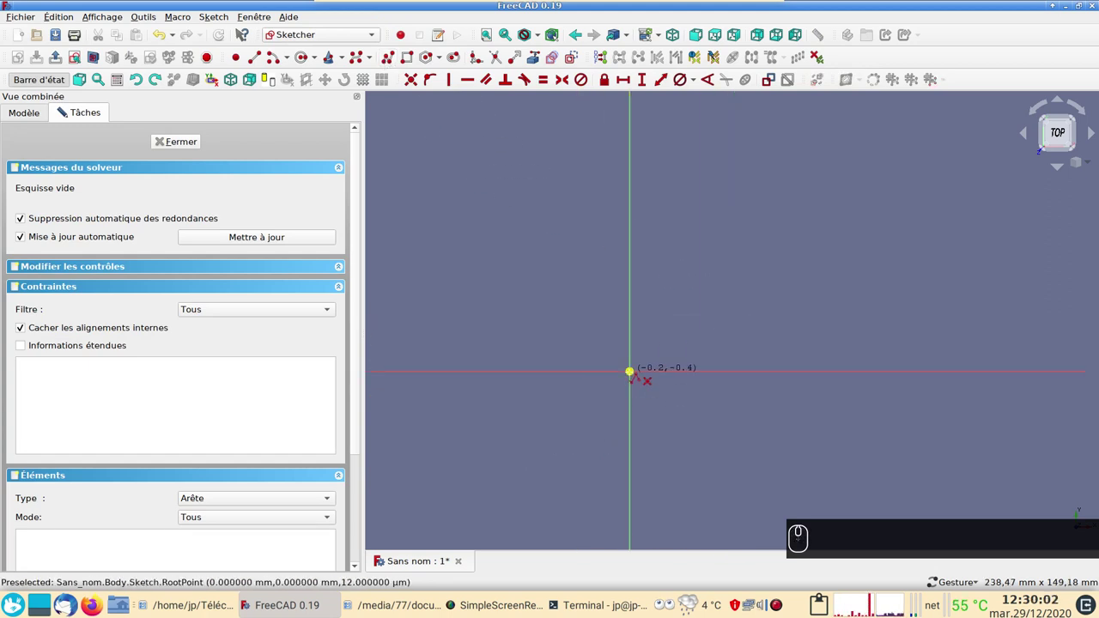
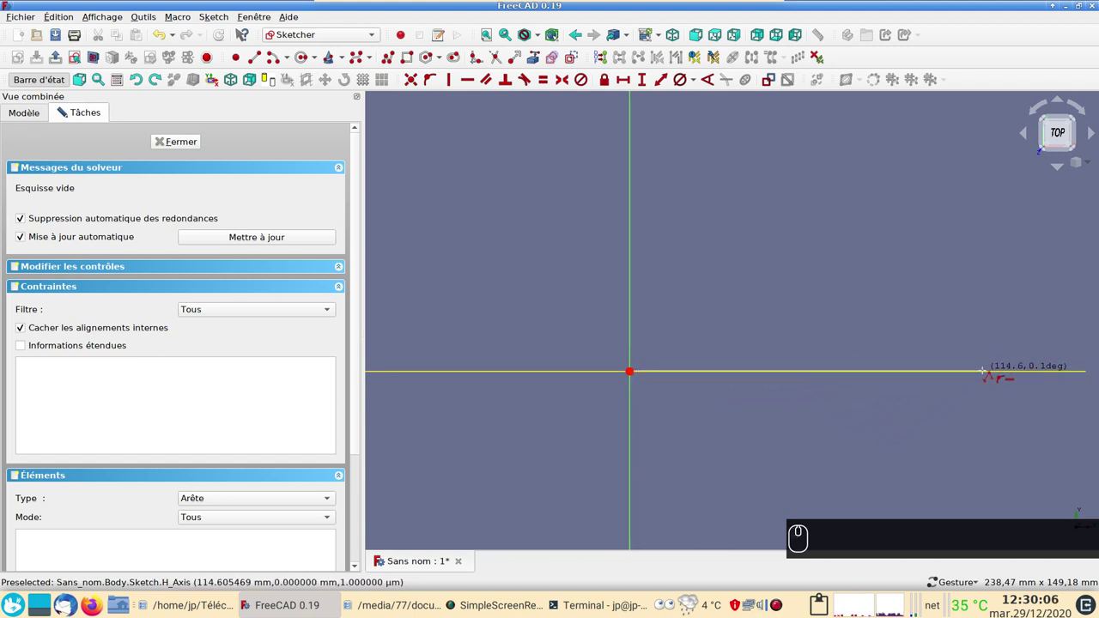
left_click_drag(63, 111, 63, 110)
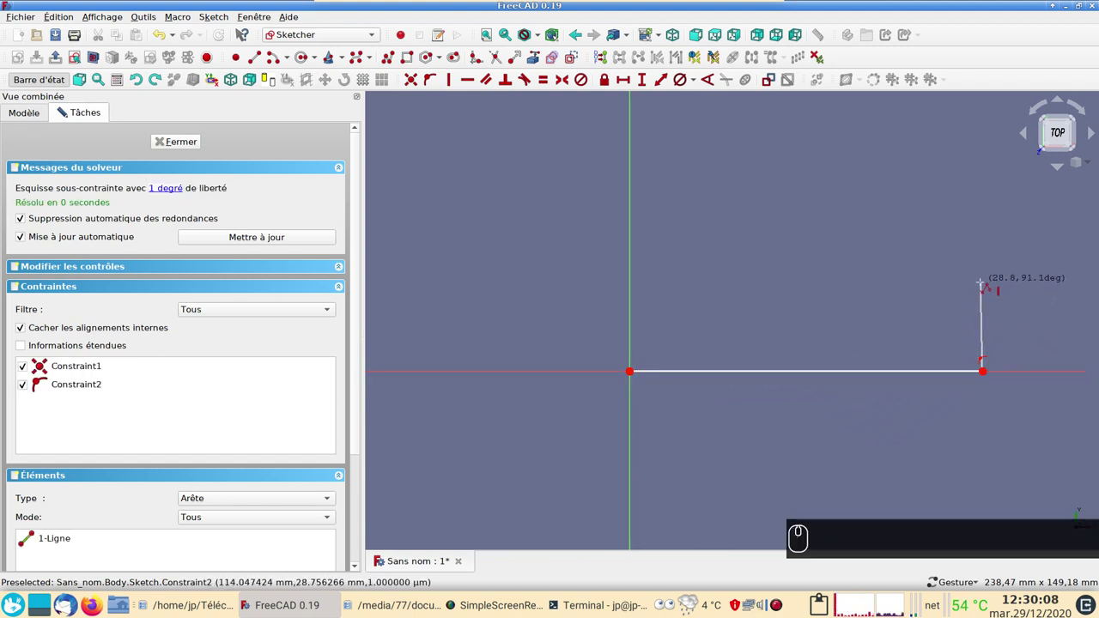
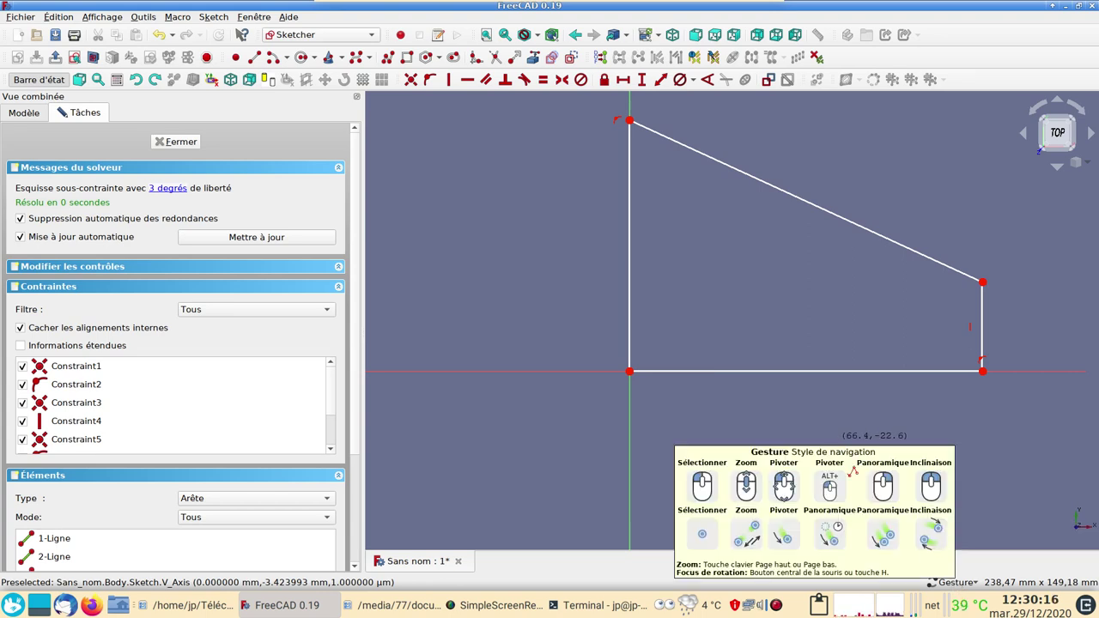
left_click_drag(64, 111, 592, 397)
left_click_drag(593, 398, 626, 74)
- Constrain the bottom edge to a 250 mm horizontal distance and place the dimension below the base
left_click(625, 78)
key("Return")
left_click_drag(511, 287, 644, 80)
left_click(644, 80)
type("(2) (5) (0) ⏎")
left_click(637, 86)
key("2")
key("0")
key("KP_0")
key("Return")
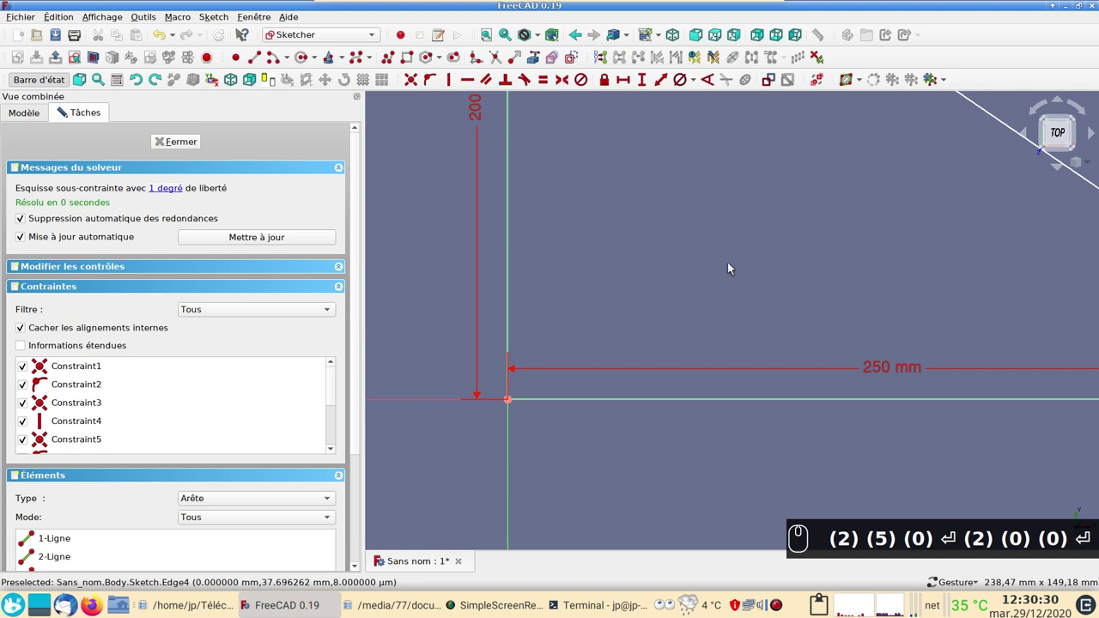
middle_click(736, 292)
left_click_drag(750, 302, 812, 353)
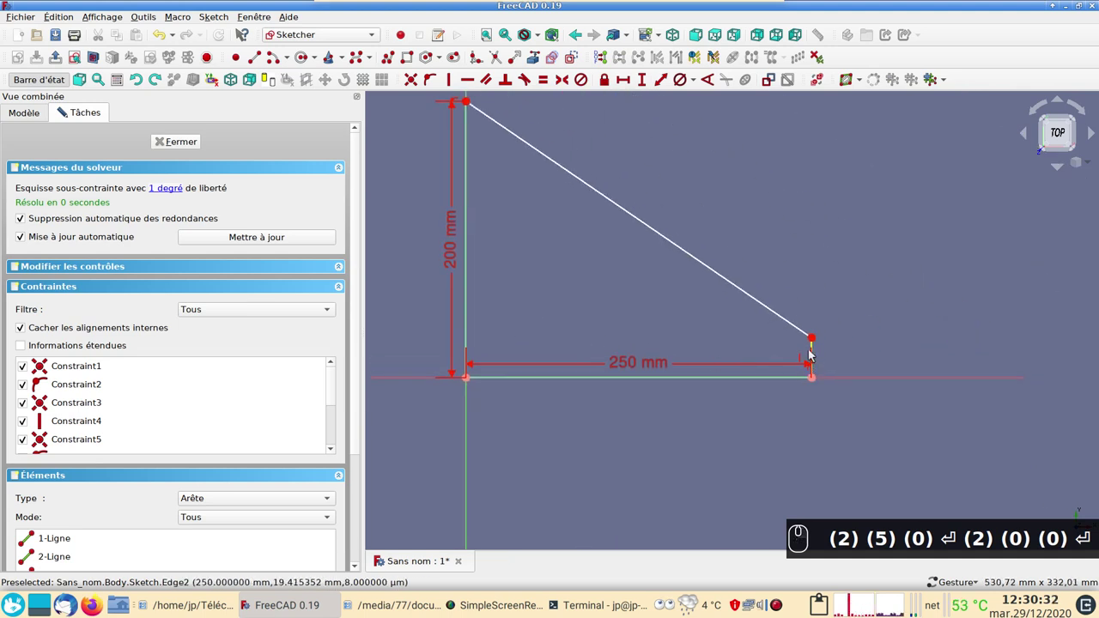
left_click_drag(636, 364, 637, 368)
- Add vertical distances of 200 mm and 100 mm to the upright sides
type("(2) (5) (0) ⏎ (2) (0) (0) ⏎")
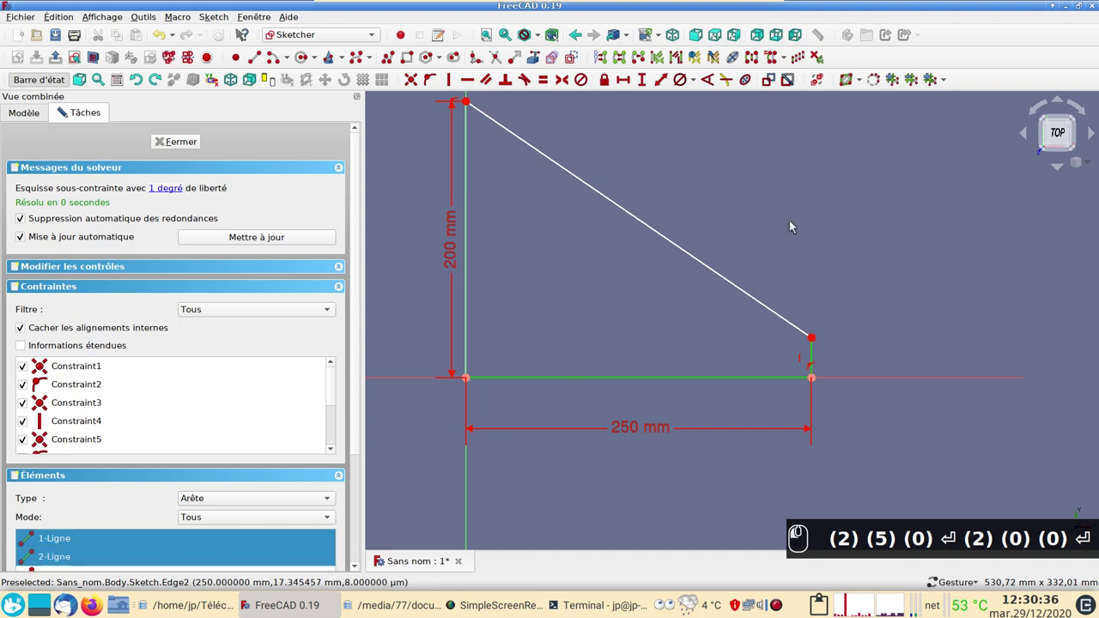
type("(1) (0) (0)")
key("Return")
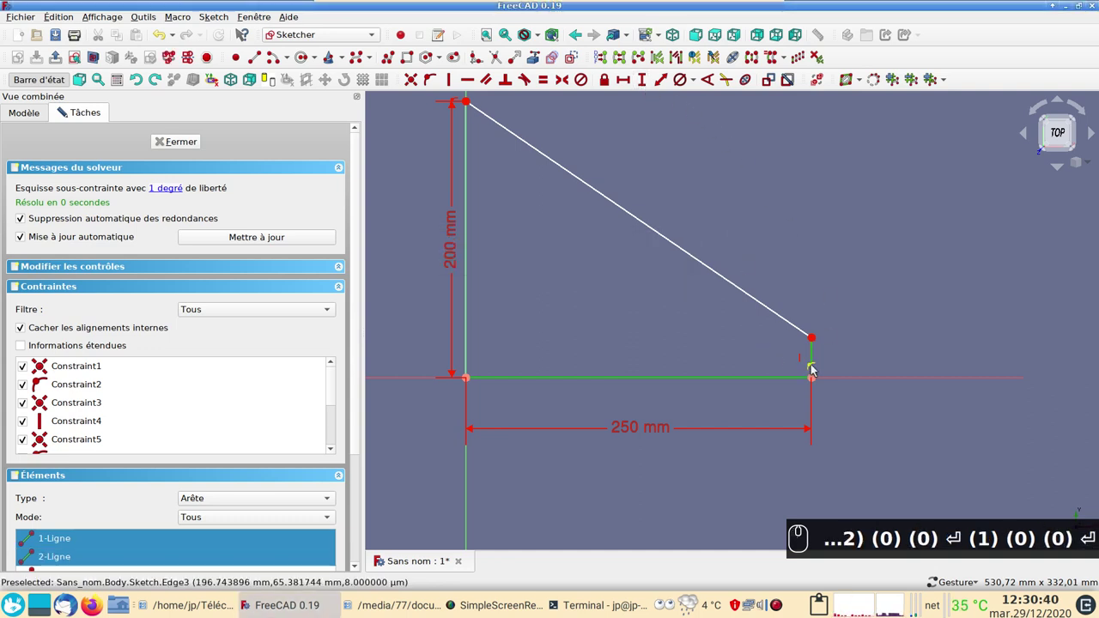
left_click_drag(816, 359, 790, 316)
left_click_drag(816, 355, 625, 70)
left_click(666, 304)
left_click_drag(667, 300, 497, 397)
scroll("down", 3)
left_click_drag(160, 38, 378, 278)
left_click(556, 318)
- Edit the left side dimension so it reads 200 mm
double_click(644, 87)
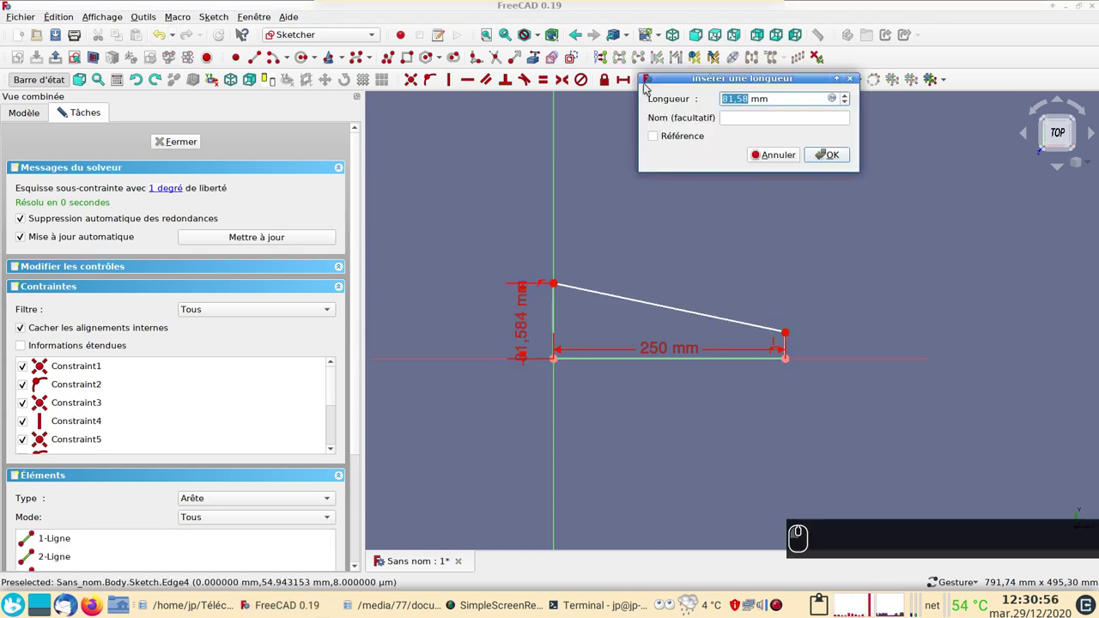
key("KP_2")
key("0")
key("KP_0")
key("Return")
left_click_drag(669, 351, 787, 348)
type("(2) (0) (0) ⏎")
- Set the right side to 100 mm, fully constraining the trapezoid, and close the sketch
left_click_drag(788, 347, 661, 84)
left_click_drag(646, 85, 756, 178)
type("(1)")
key("KP_0")
key("KP_0")
type("(2) (0) (0) ⏎ (1) (0) (0) ⏎")
left_click_drag(190, 147, 676, 382)
scroll("down", 3)
type("(2) (0) (0) ⏎ (1) (0) (0) ⏎")
left_click(738, 377)
right_click(497, 388)
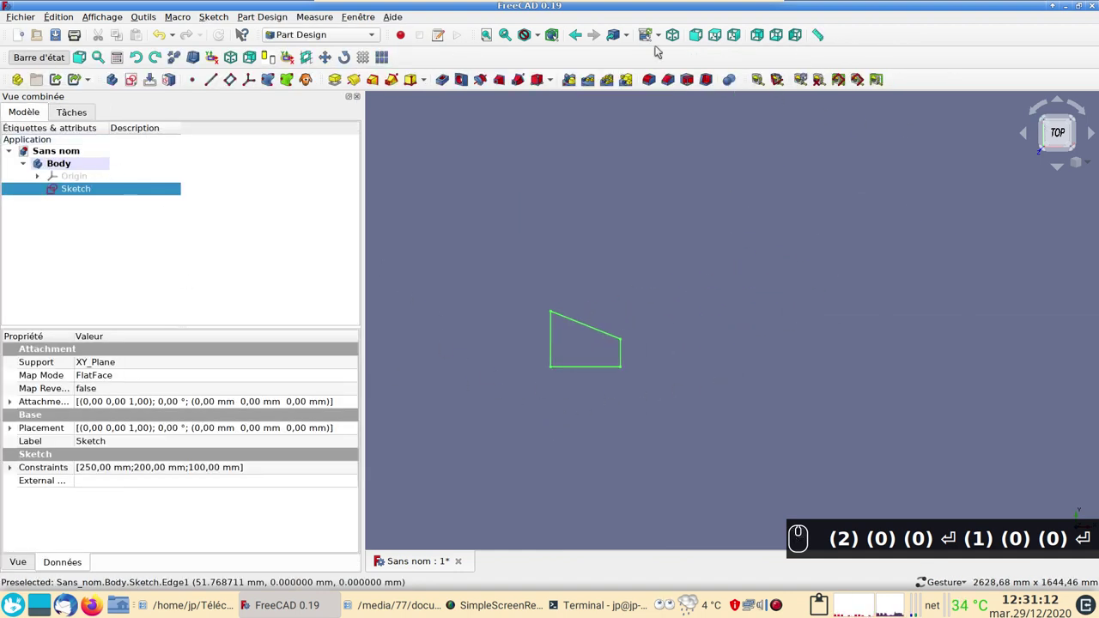
- Start Sketch001 on the XZ plane and draw the square profile at the trapezoid's corner
left_click_drag(128, 77, 240, 271)
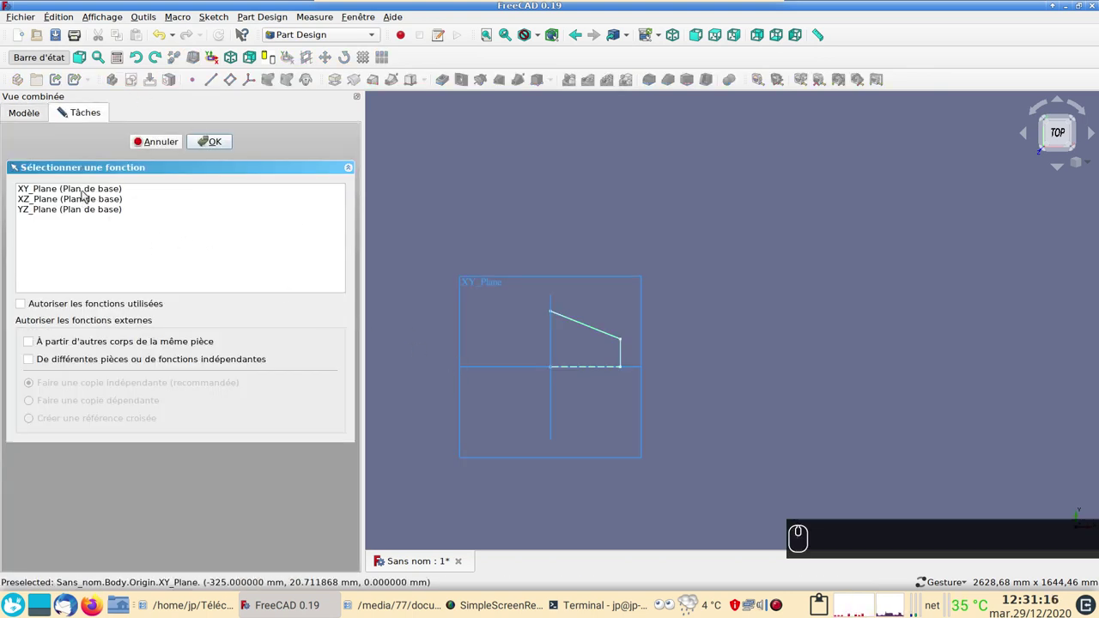
left_click_drag(77, 204, 487, 371)
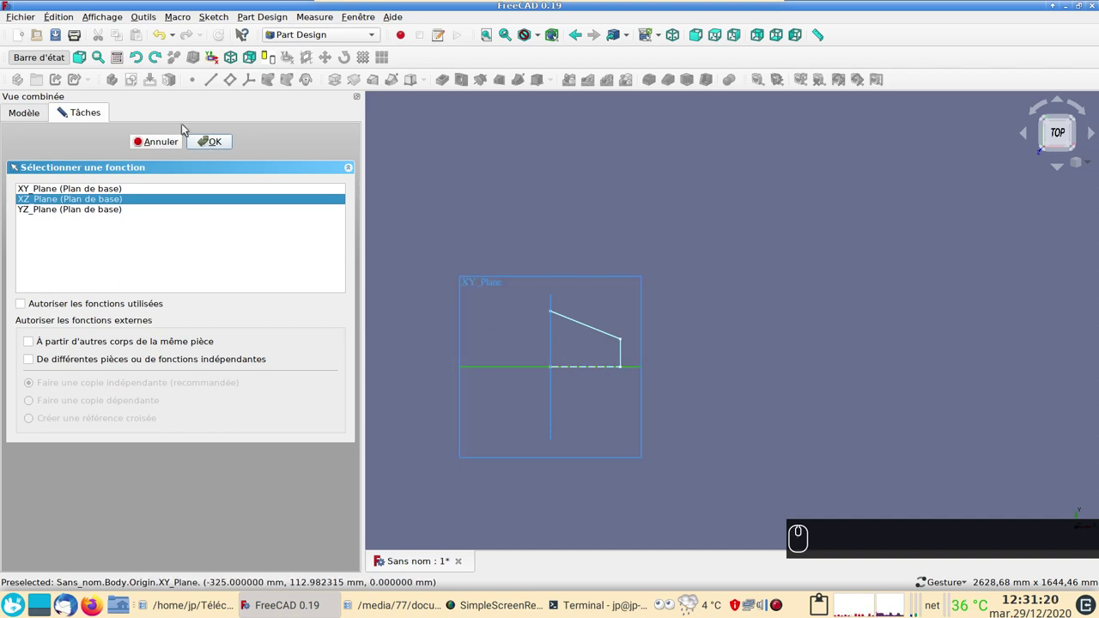
left_click_drag(201, 147, 561, 339)
scroll("up", 3)
left_click_drag(568, 333, 668, 374)
right_click(667, 369)
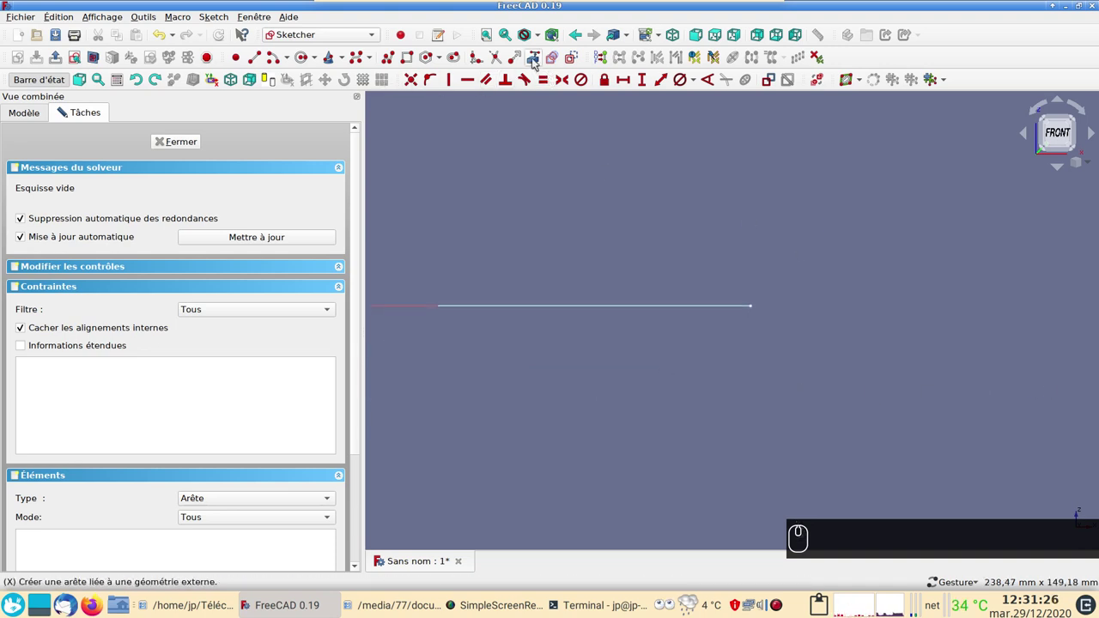
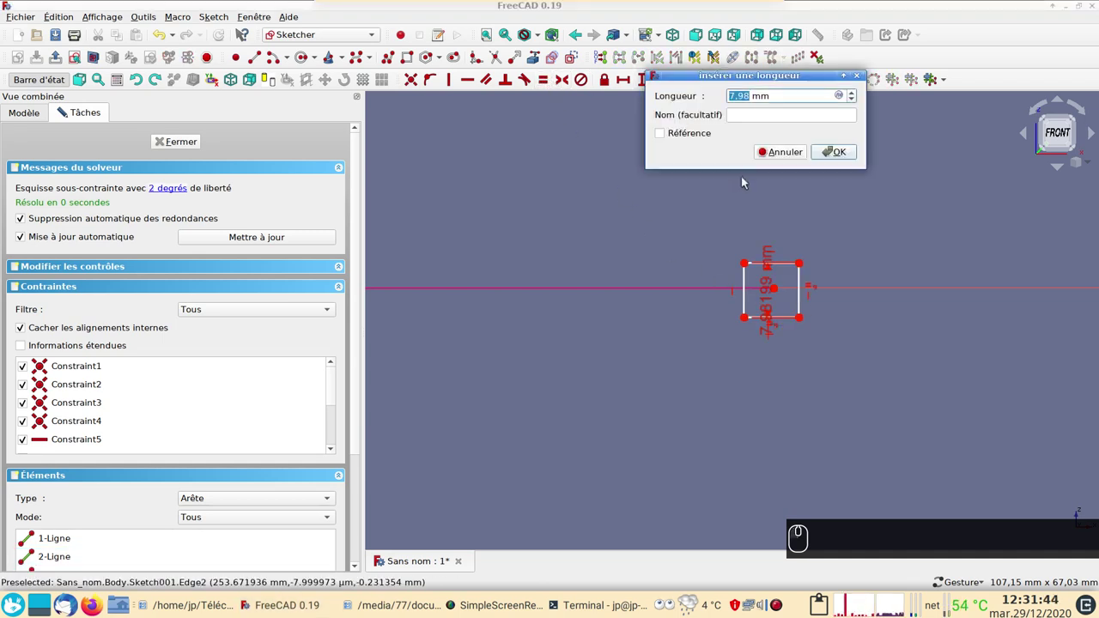
- Constrain the square's sides to 20 mm
type("(2) (0)")
key("Return")
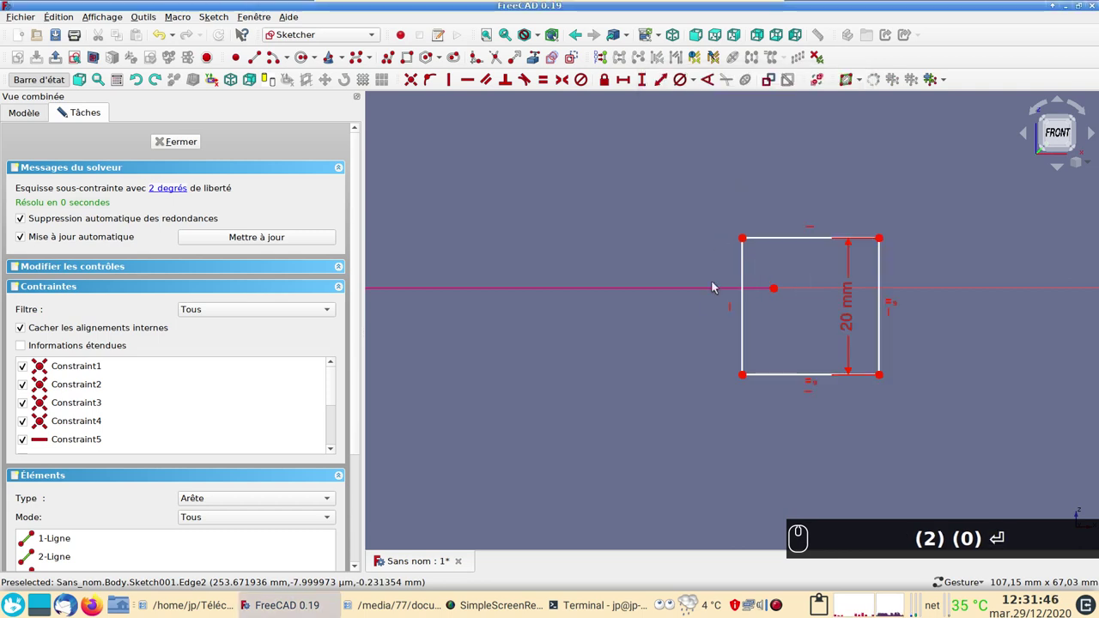
type("(2) (0)")
scroll("down", 3)
scroll("down", 3)
- Link the trapezoid edge as external geometry, fix the square's centre to it and close Sketch001
right_click(781, 341)
left_click(782, 302)
right_click(780, 298)
left_click(743, 319)
left_click_drag(749, 315, 571, 192)
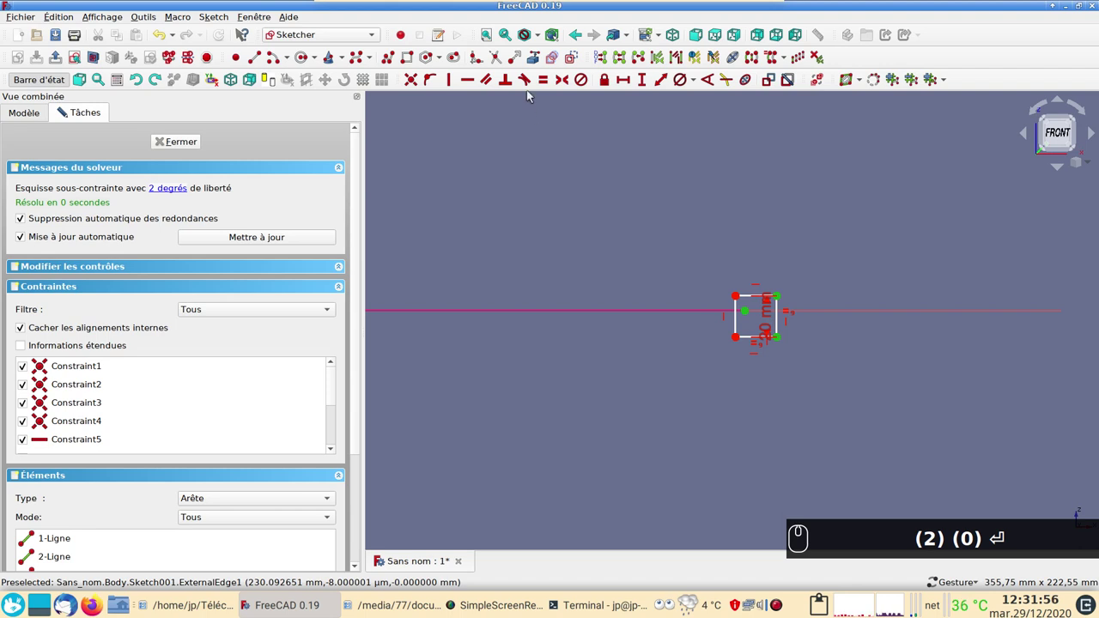
left_click(566, 85)
left_click_drag(183, 140, 632, 285)
scroll("down", 3)
left_click_drag(618, 306, 667, 411)
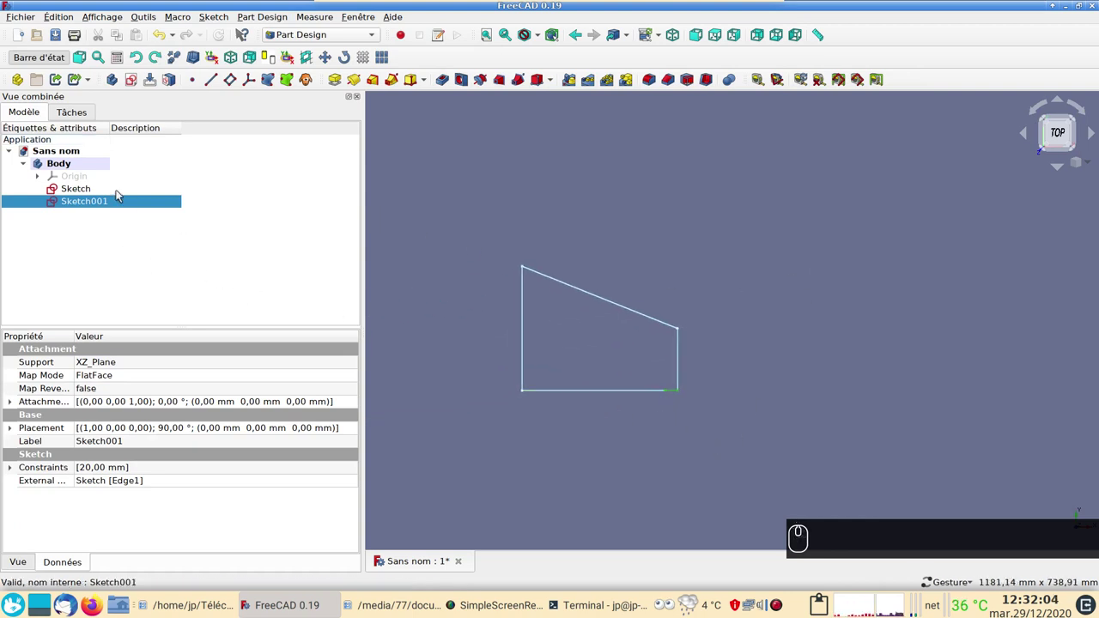
- Sweep Sketch001 with Additive Pipe, choosing the trapezoid Sketch as the path
left_click(395, 85)
left_click_drag(30, 282, 605, 305)
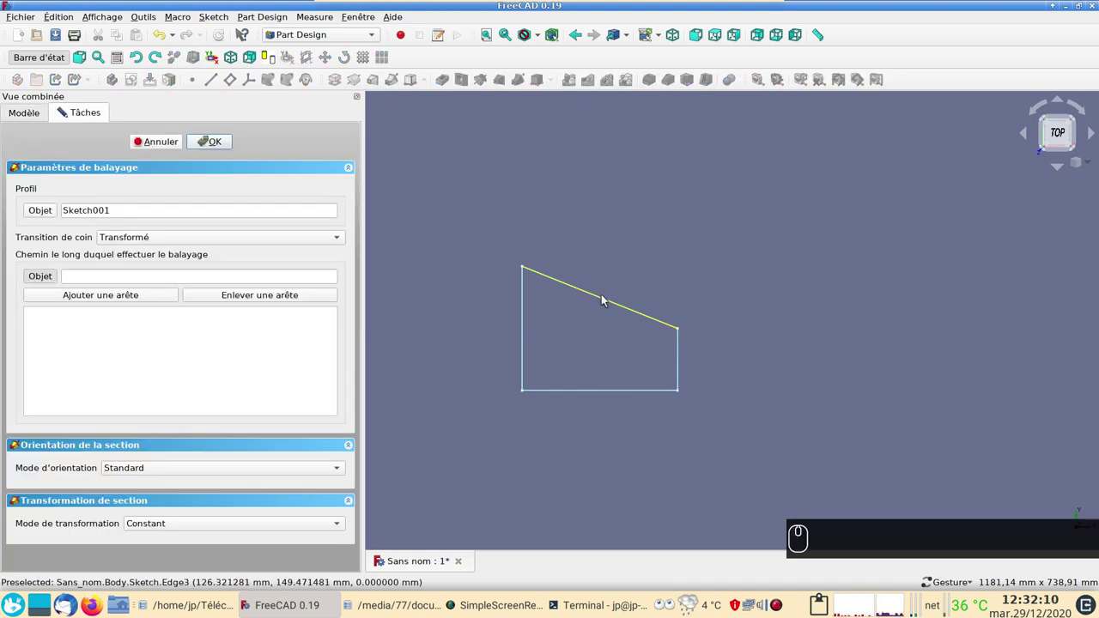
left_click_drag(606, 298, 372, 398)
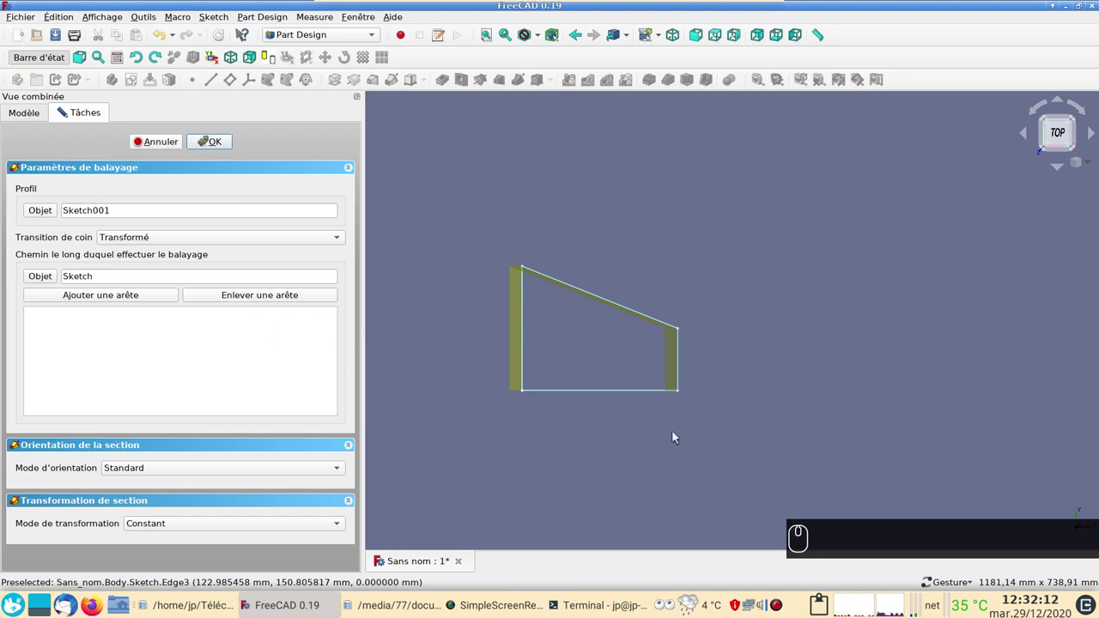
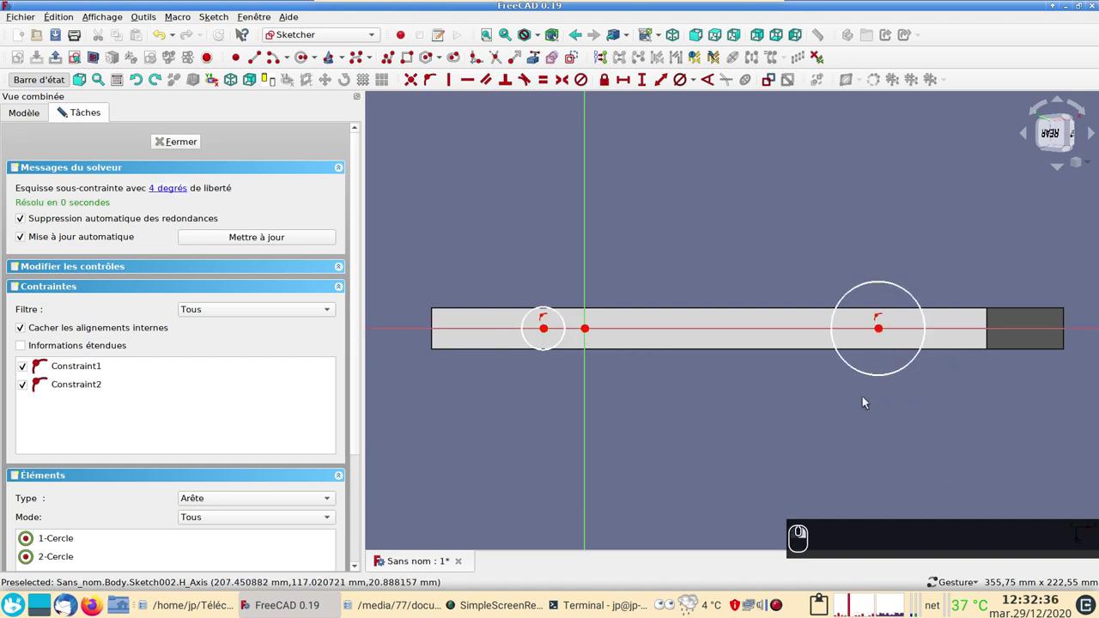
- Select both circles and apply an Equal constraint so they share one size
left_click(553, 333)
left_click(565, 321)
left_click(761, 87)
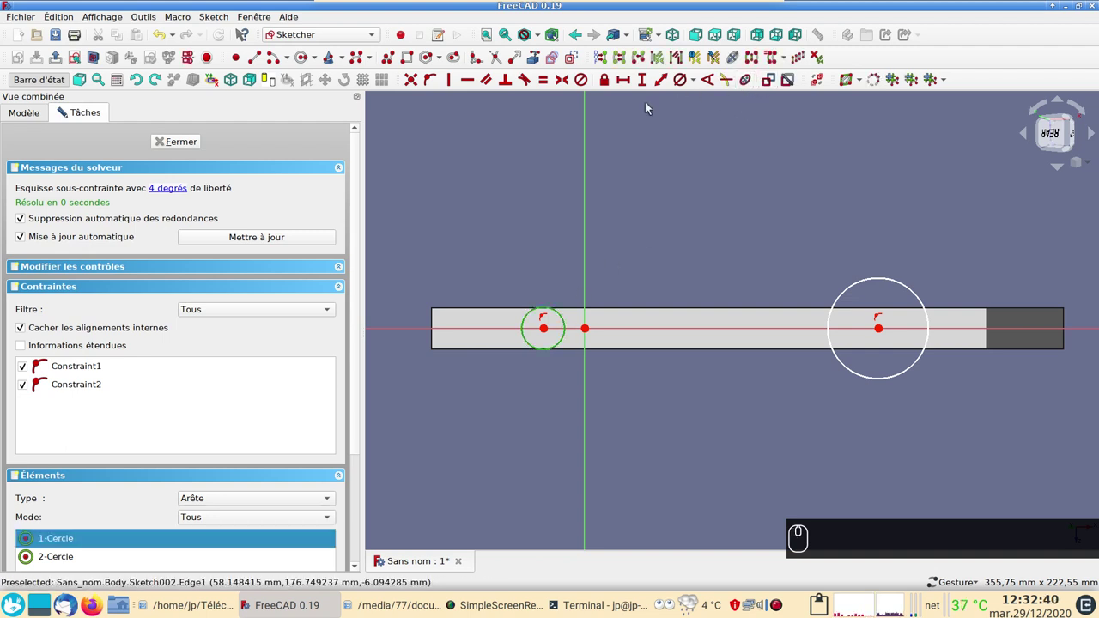
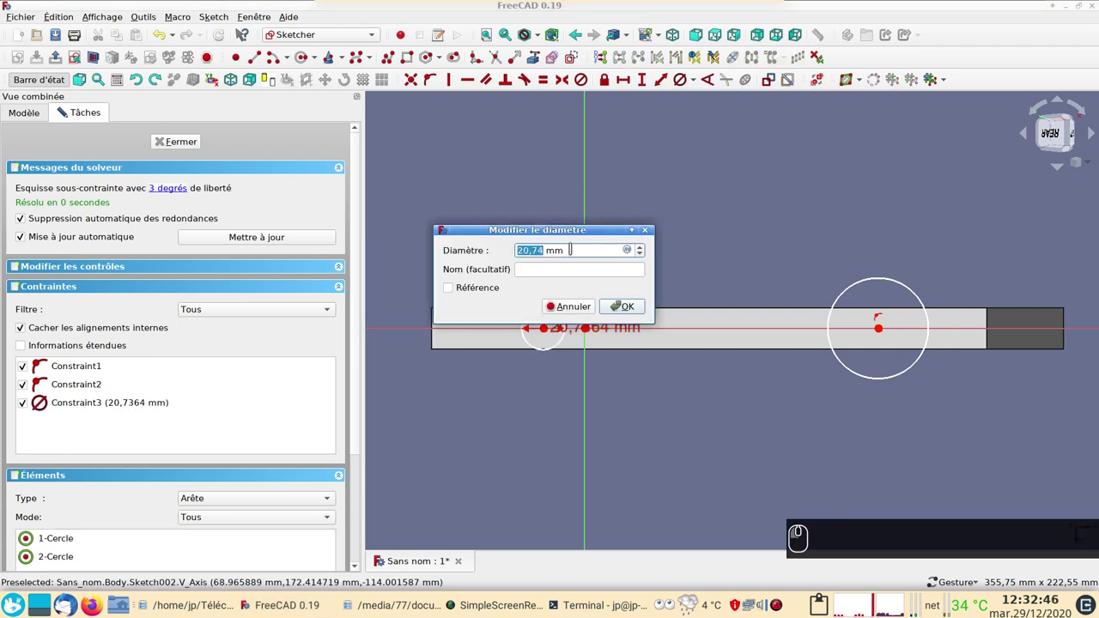
left_click(576, 303)
left_click(570, 258)
left_click(561, 317)
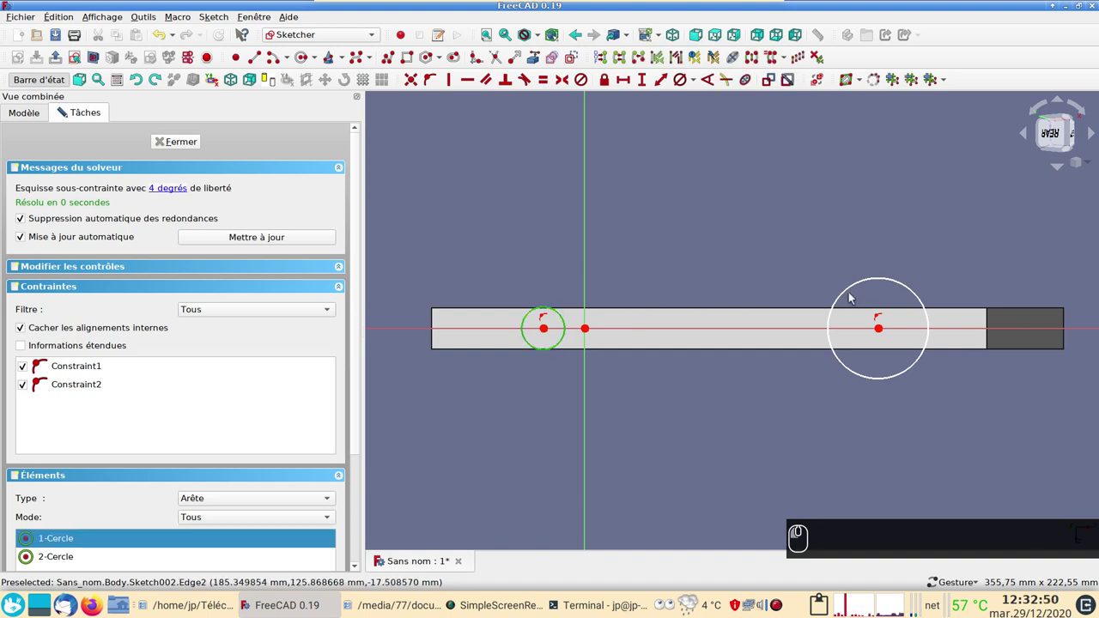
right_click(850, 291)
left_click(698, 122)
right_click(686, 83)
left_click(491, 269)
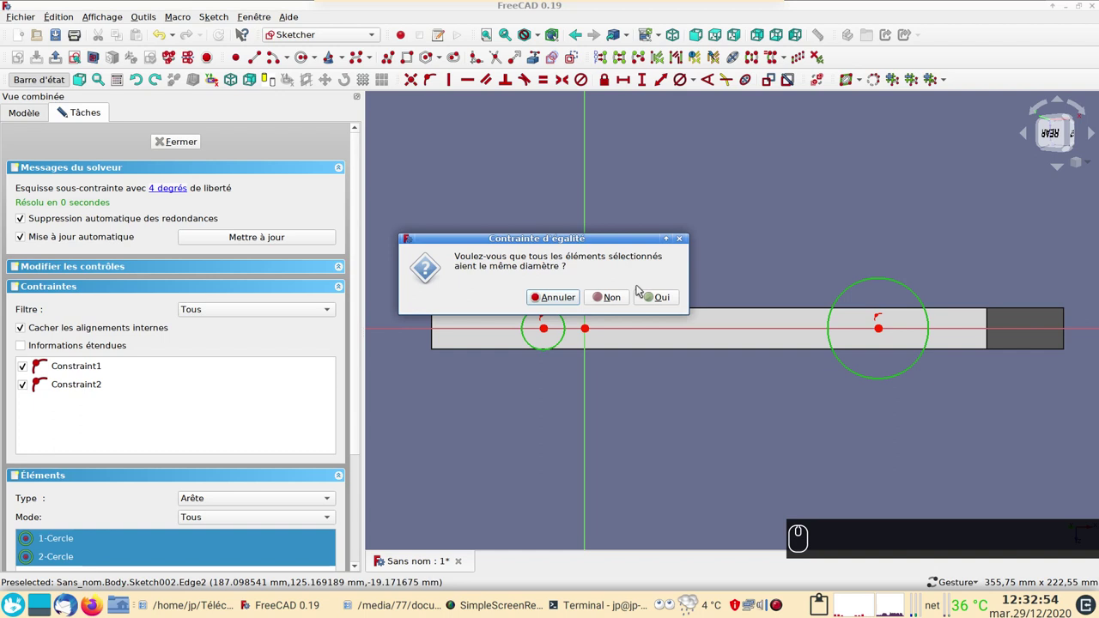
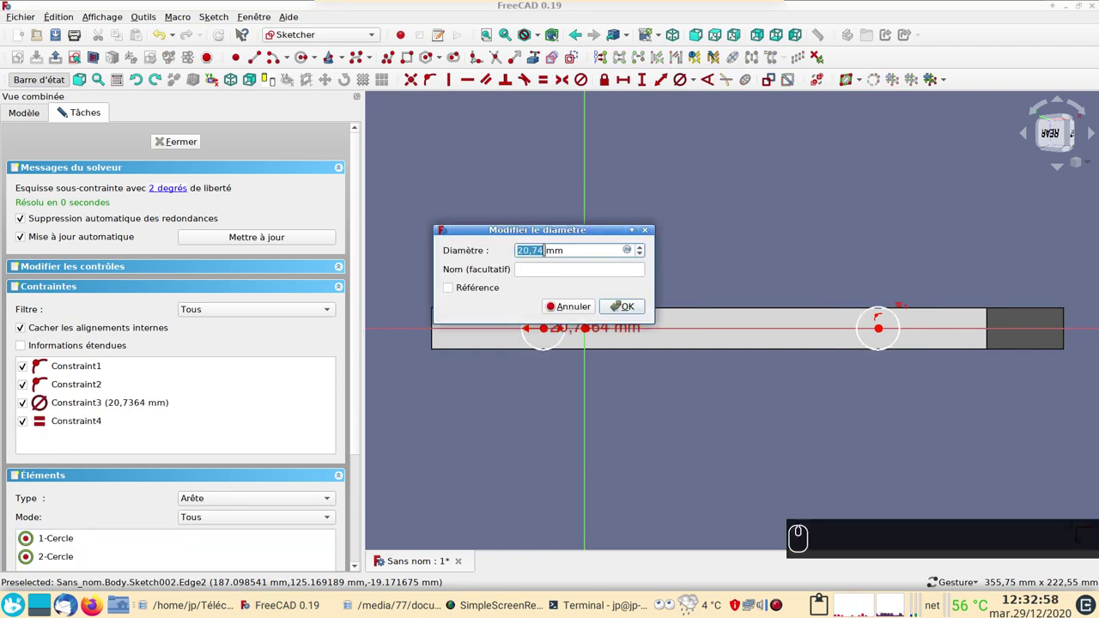
- Give the circles an 8 mm diameter constraint
type("(8)")
key("Return")
key("Return")
key("Return")
left_click_drag(690, 240, 739, 257)
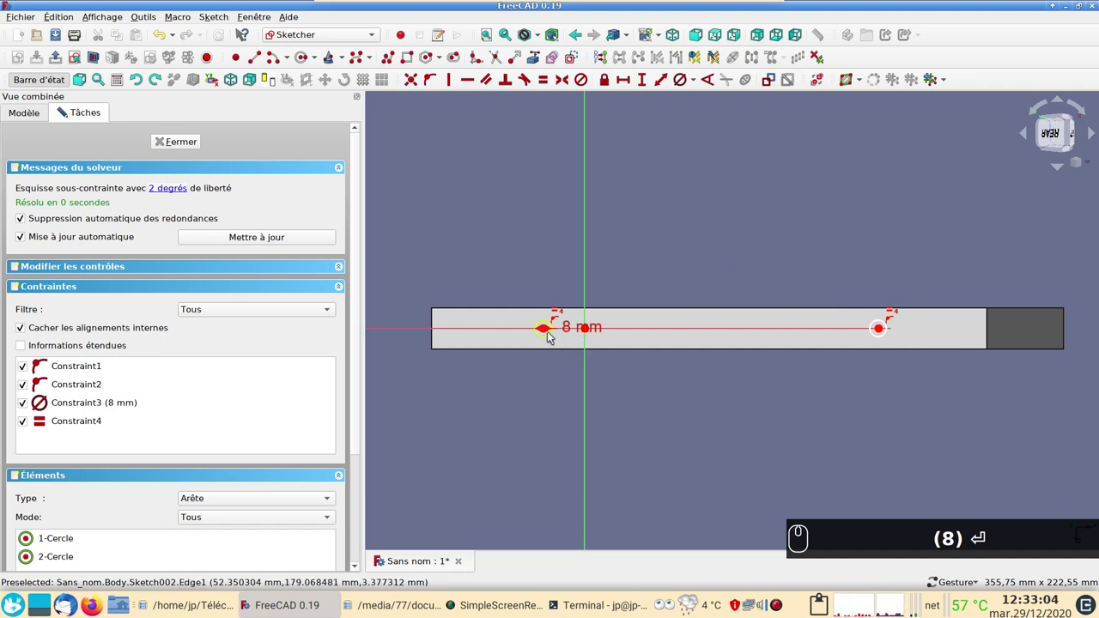
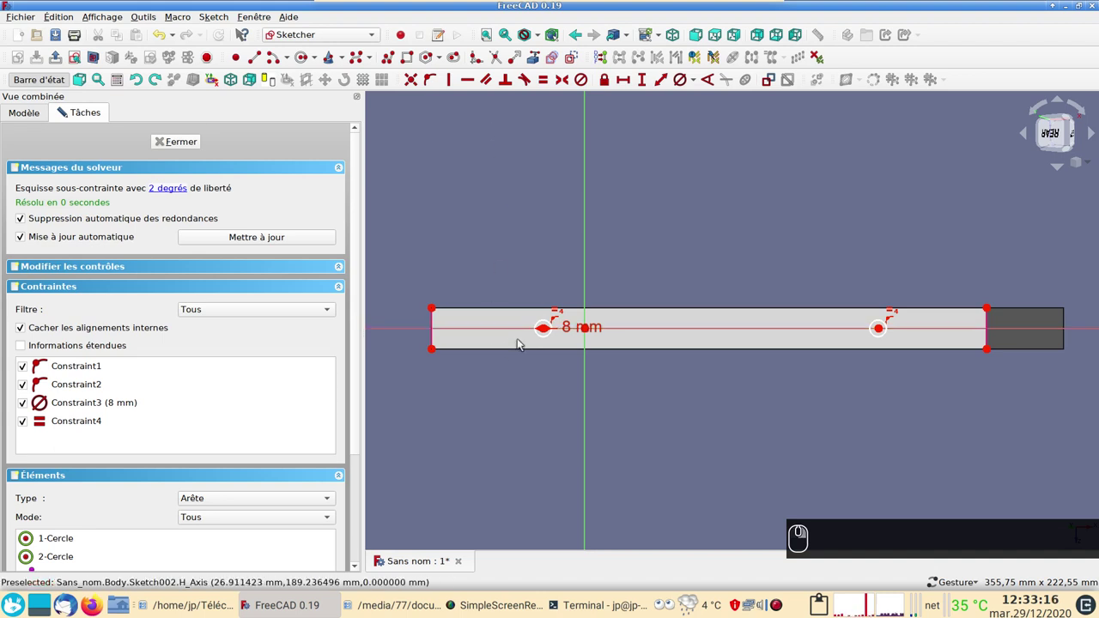
- Place the left hole 80 mm from the face's left end
left_click_drag(547, 331, 435, 355)
left_click_drag(436, 352, 627, 83)
left_click_drag(627, 82, 697, 143)
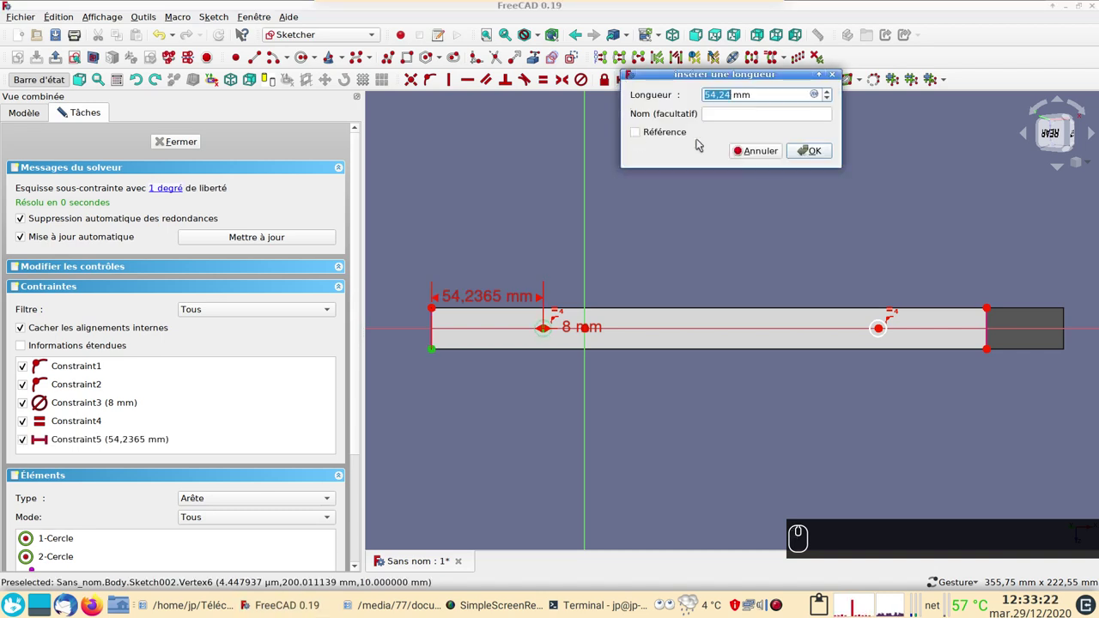
key("Return")
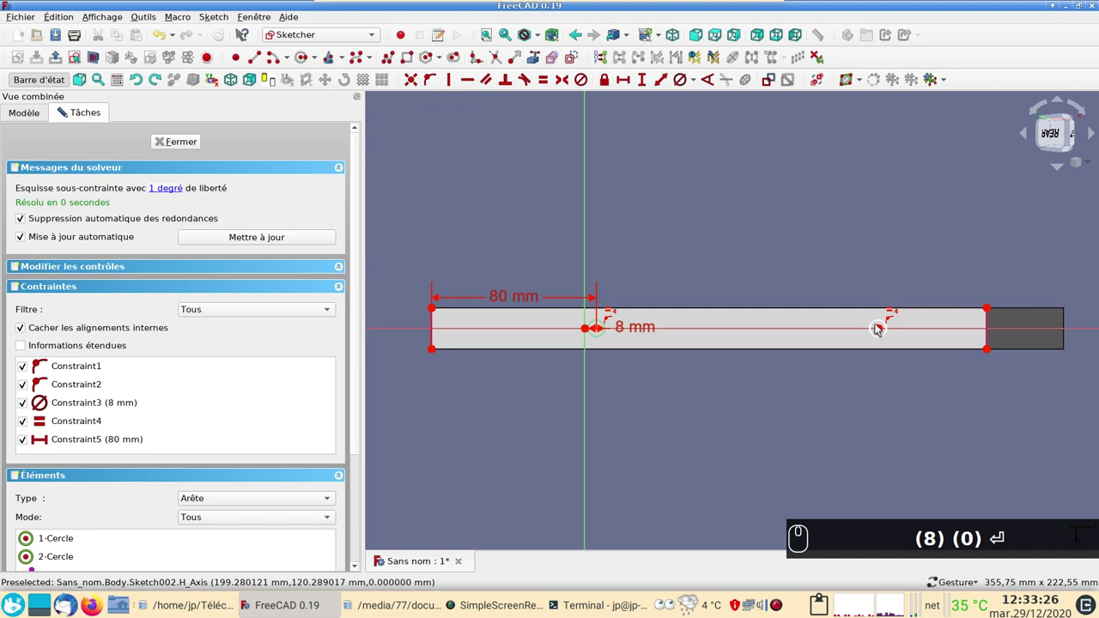
- Place the right hole 50 mm from the face's right end, fully constraining the hole sketch
left_click_drag(878, 330, 987, 358)
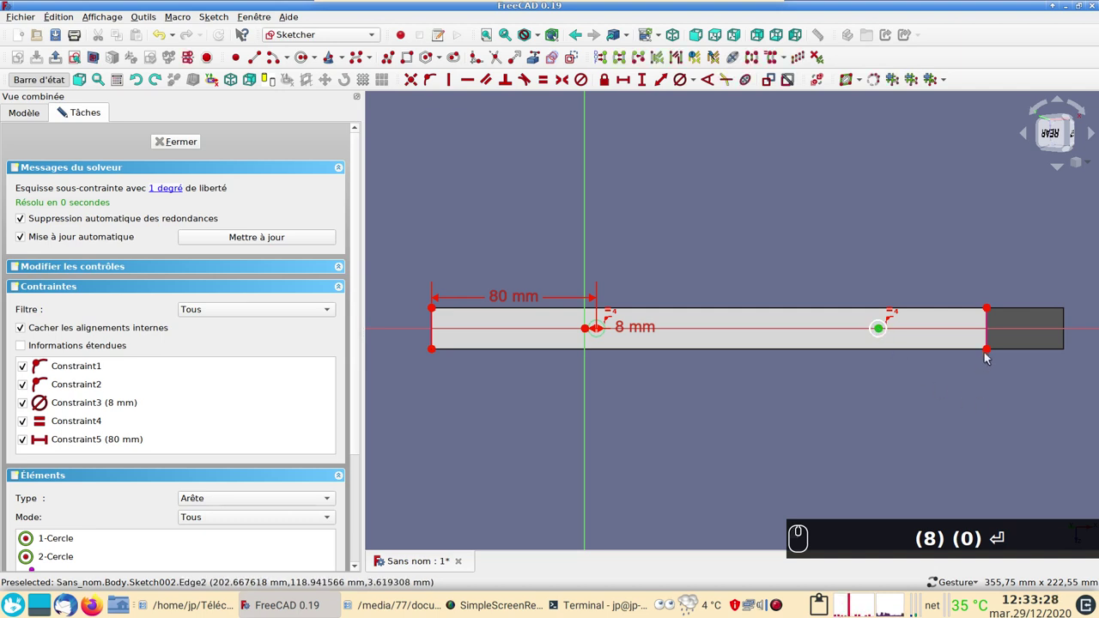
right_click(989, 353)
left_click(692, 153)
right_click(626, 82)
left_click(652, 159)
key("5")
key("KP_0")
key("Return")
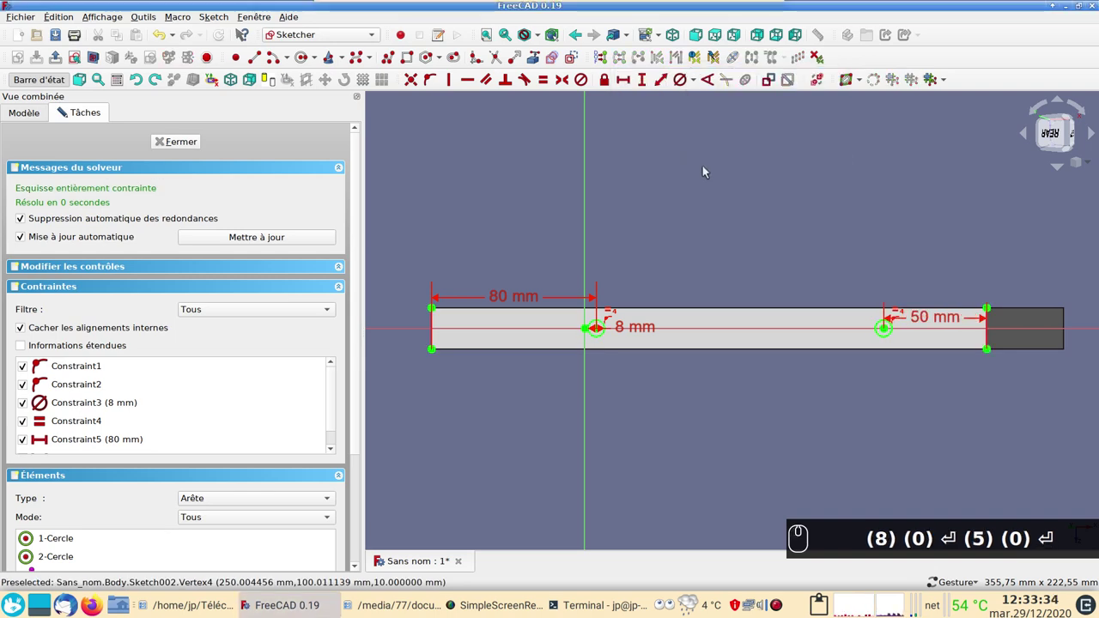
left_click_drag(171, 146, 608, 272)
scroll("up", 3)
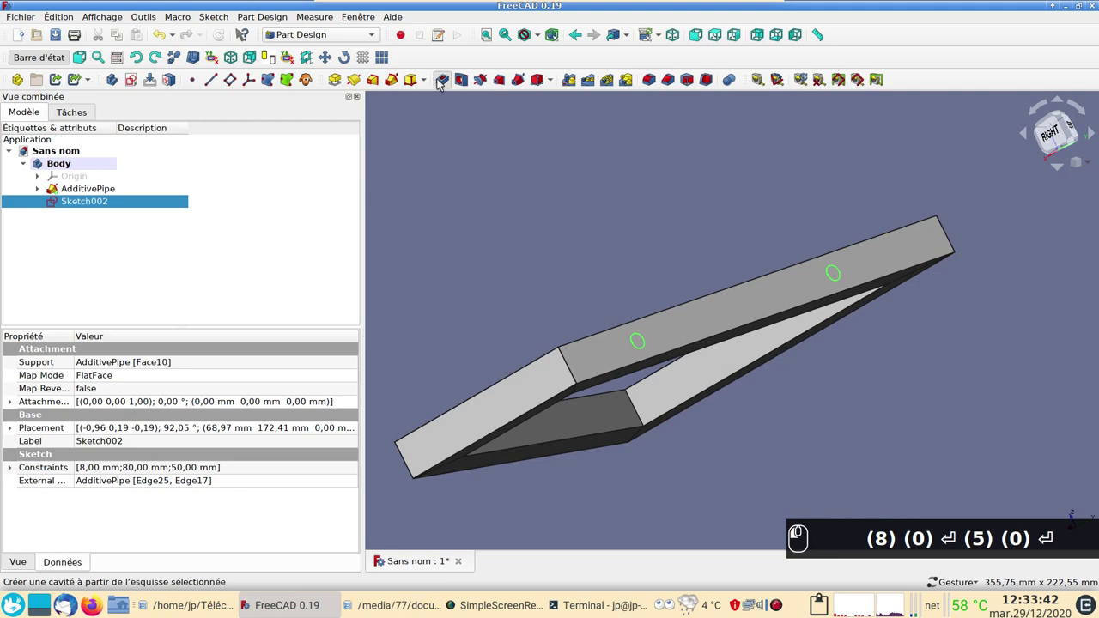